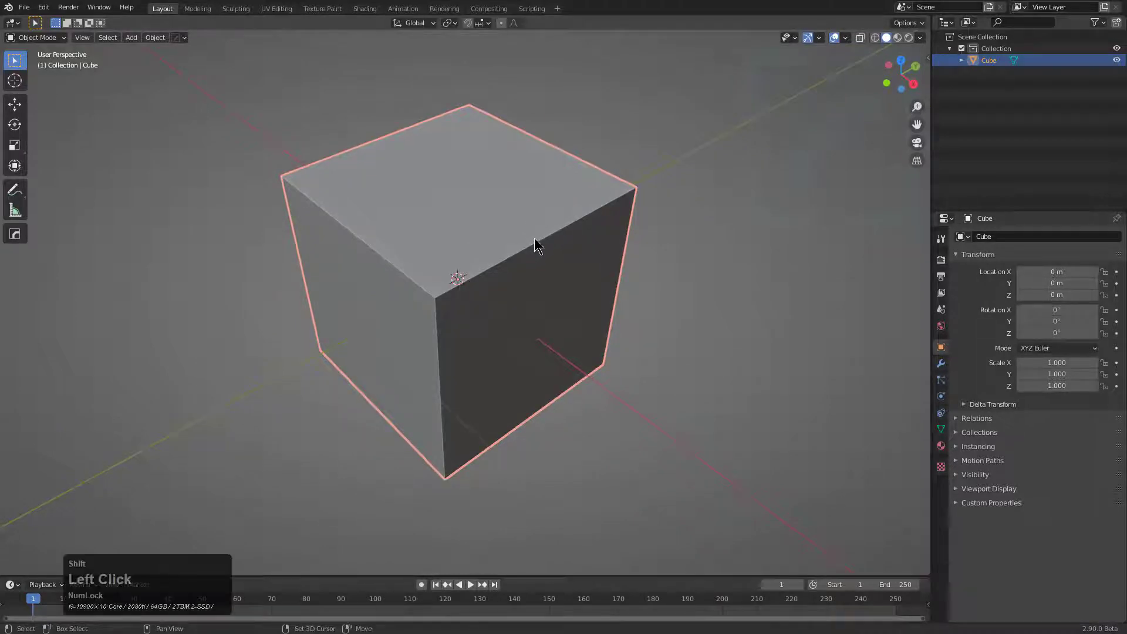
- Duplicate box cutters with Hardops difference and place them at the cube's front corners
{"action": "key", "text": "g"}
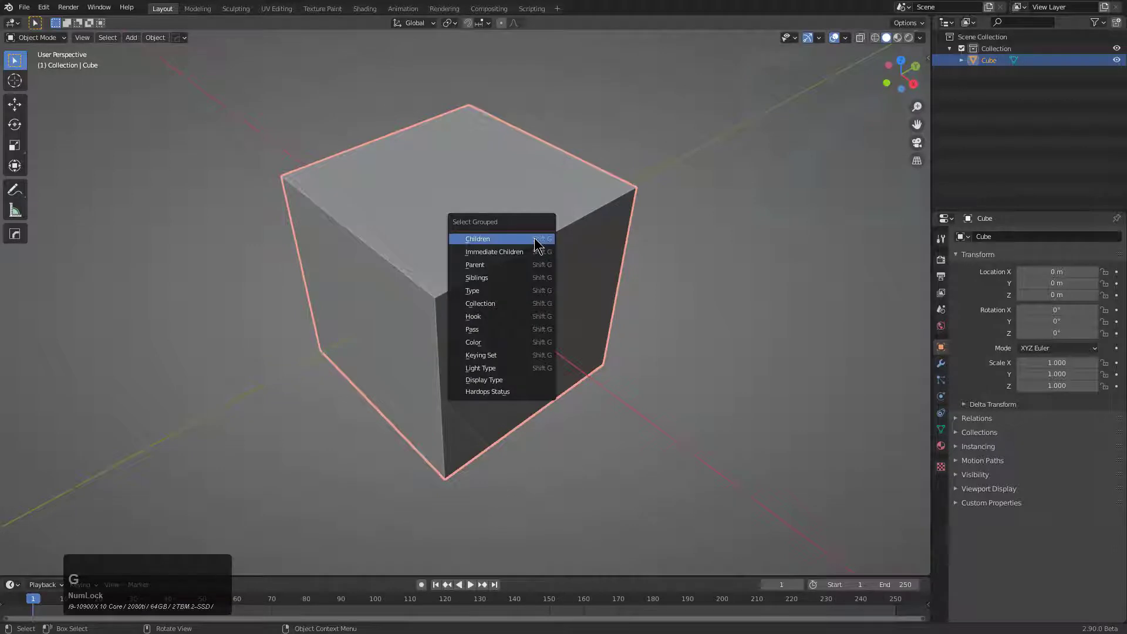
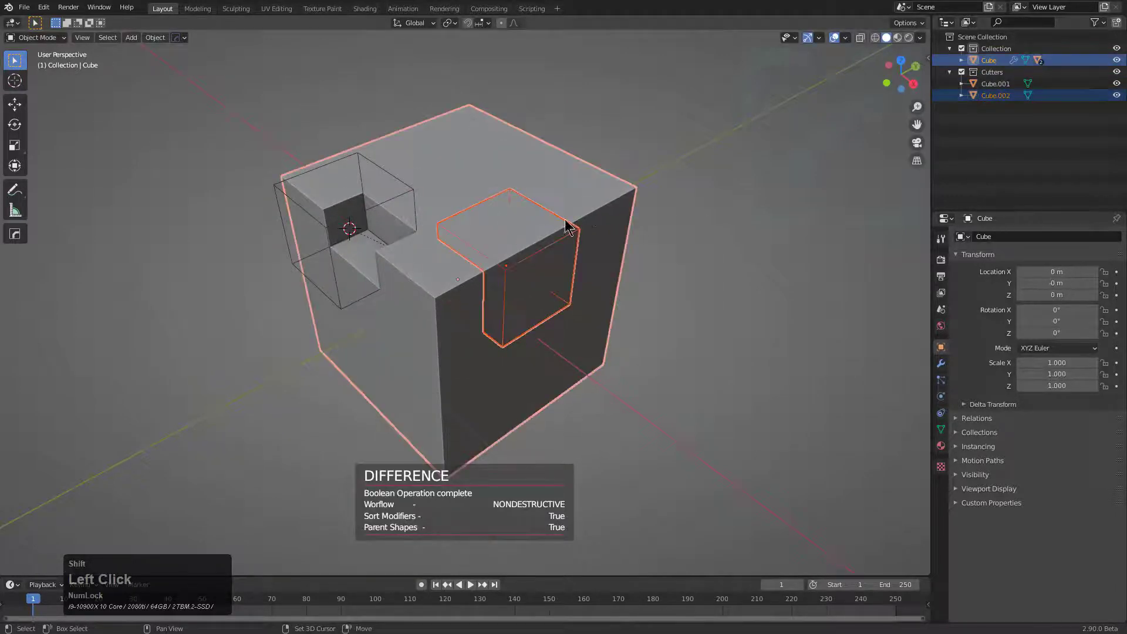
{"action": "key", "text": "q"}
{"action": "left_click", "coordinate": [593, 214]}
{"action": "key", "text": "d"}
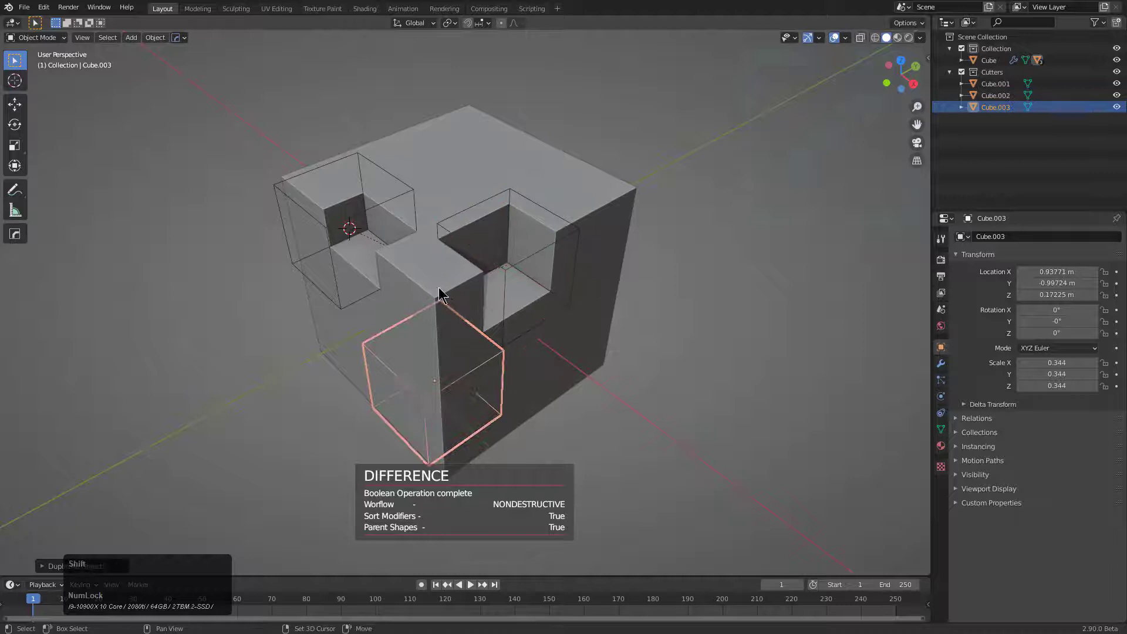
{"action": "left_click", "coordinate": [446, 292]}
- Place the remaining cutters at the cube's upper right and below it, giving five cuts
{"action": "key", "text": "q"}
{"action": "left_click", "coordinate": [572, 259]}
{"action": "key", "text": "d"}
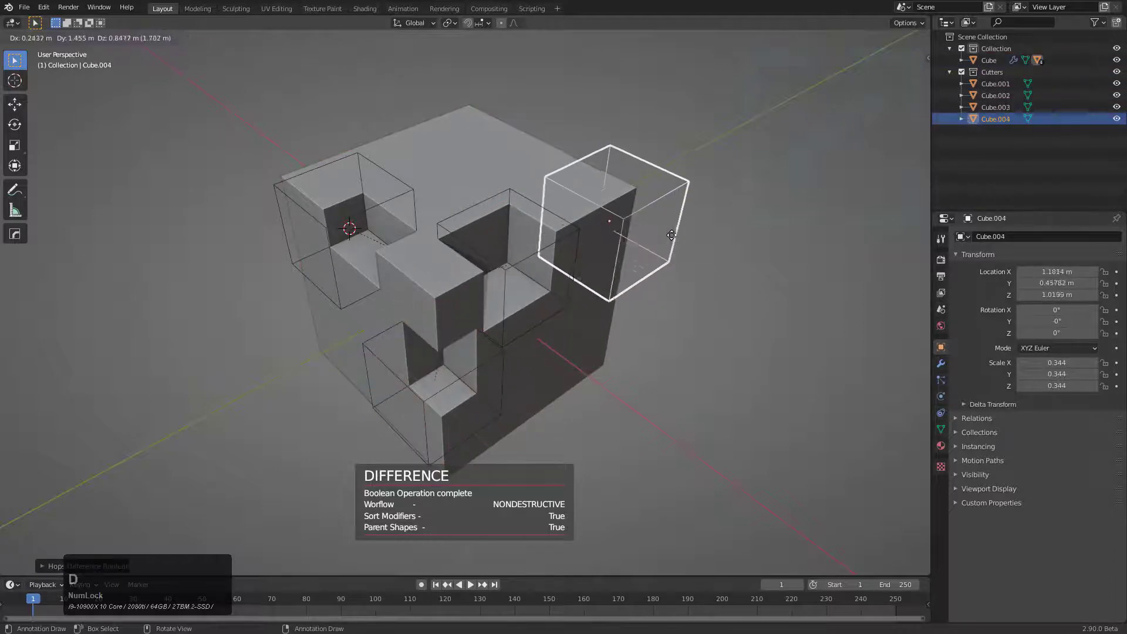
{"action": "left_click", "coordinate": [678, 238]}
{"action": "key", "text": "q"}
{"action": "left_click", "coordinate": [607, 174]}
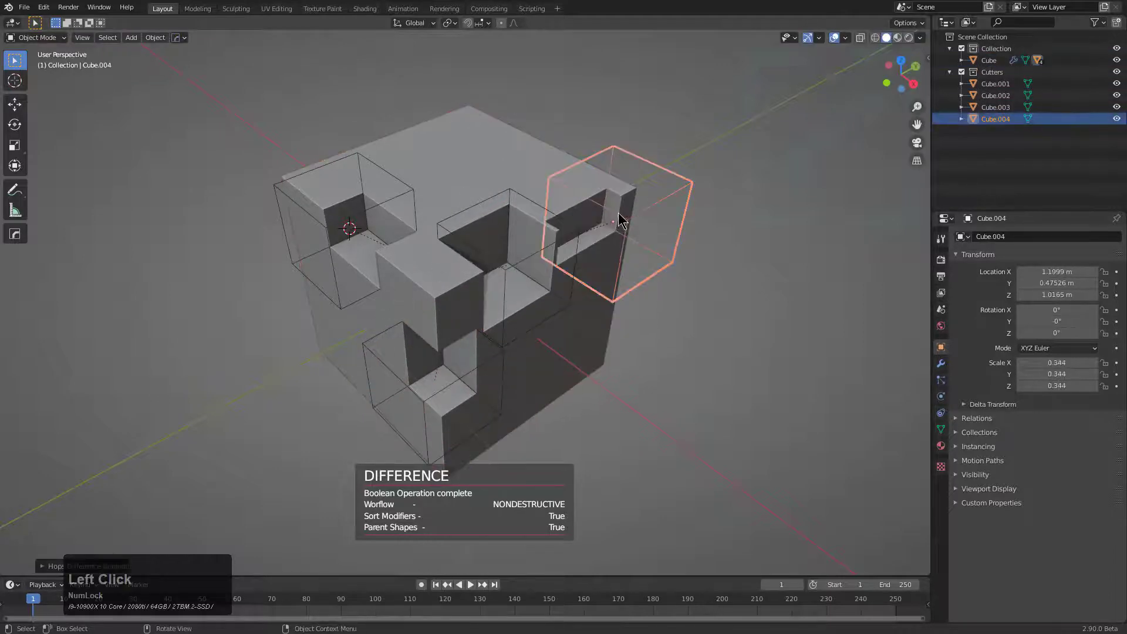
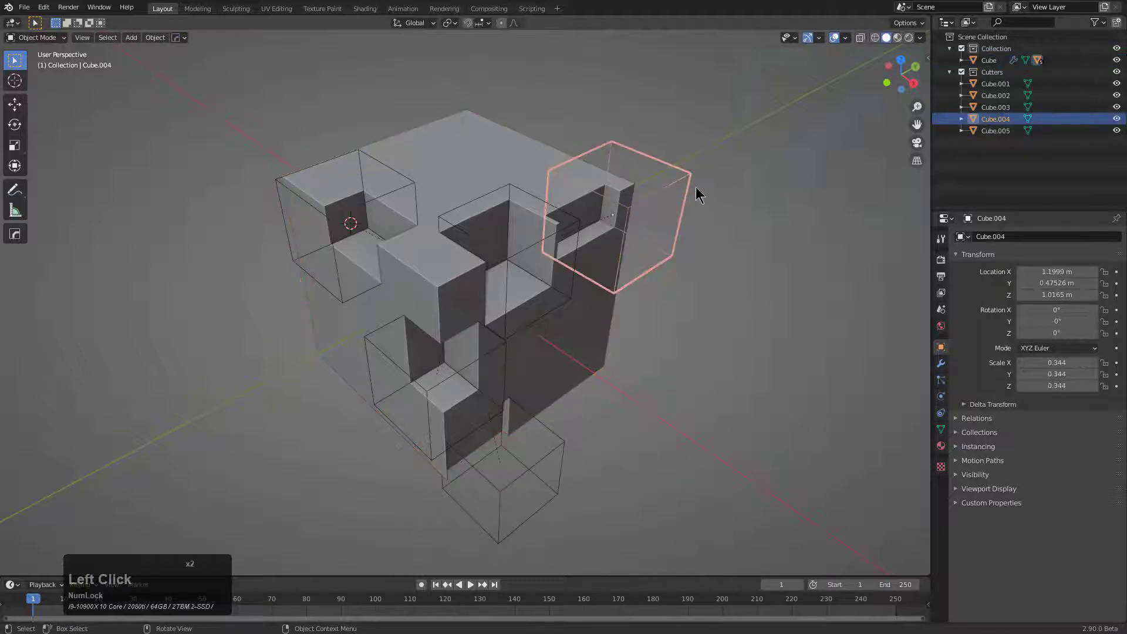
- From Cube.004, select all objects in the Cutters collection via Select Grouped, then deselect
{"action": "left_click", "coordinate": [625, 206]}
{"action": "key", "text": "shift+g"}
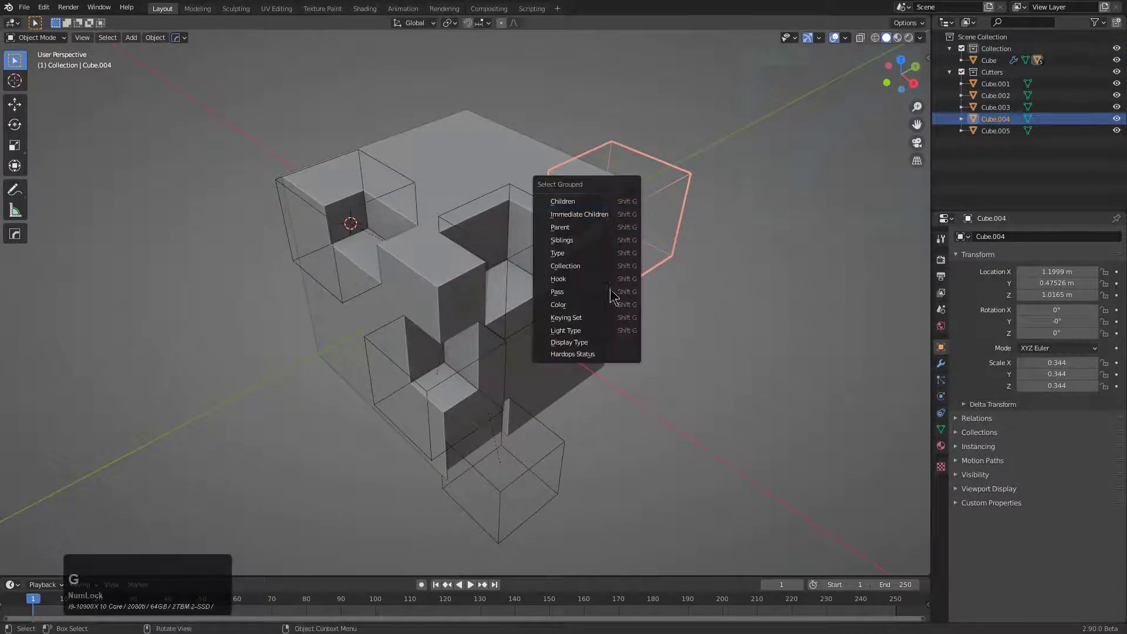
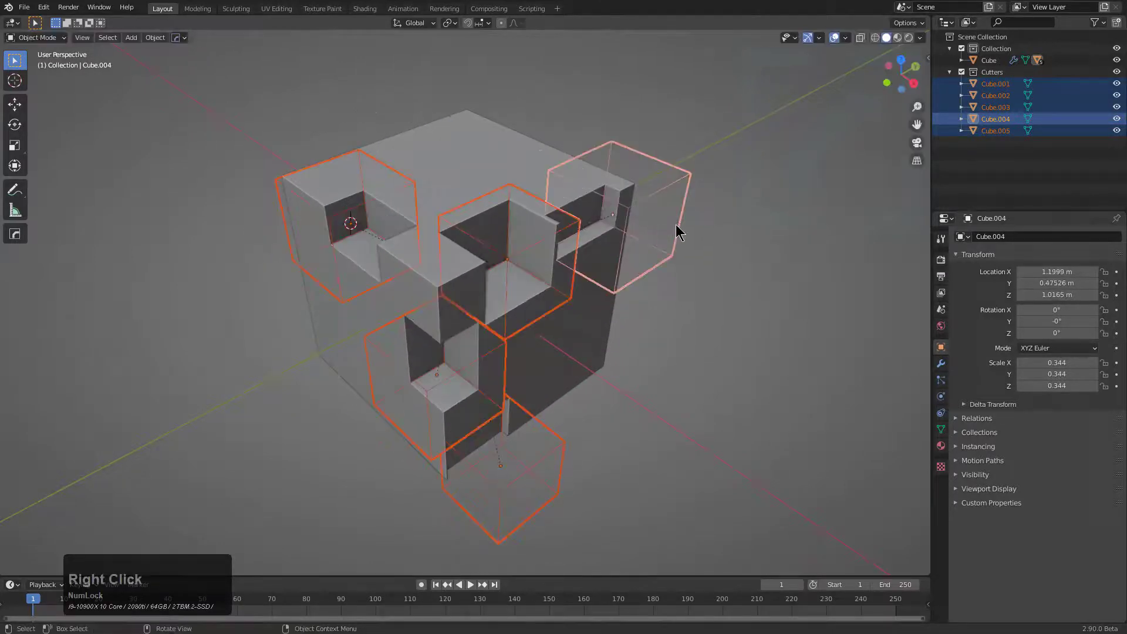
{"action": "left_click", "coordinate": [681, 202]}
{"action": "key", "text": "shift+g"}
{"action": "left_click", "coordinate": [681, 213]}
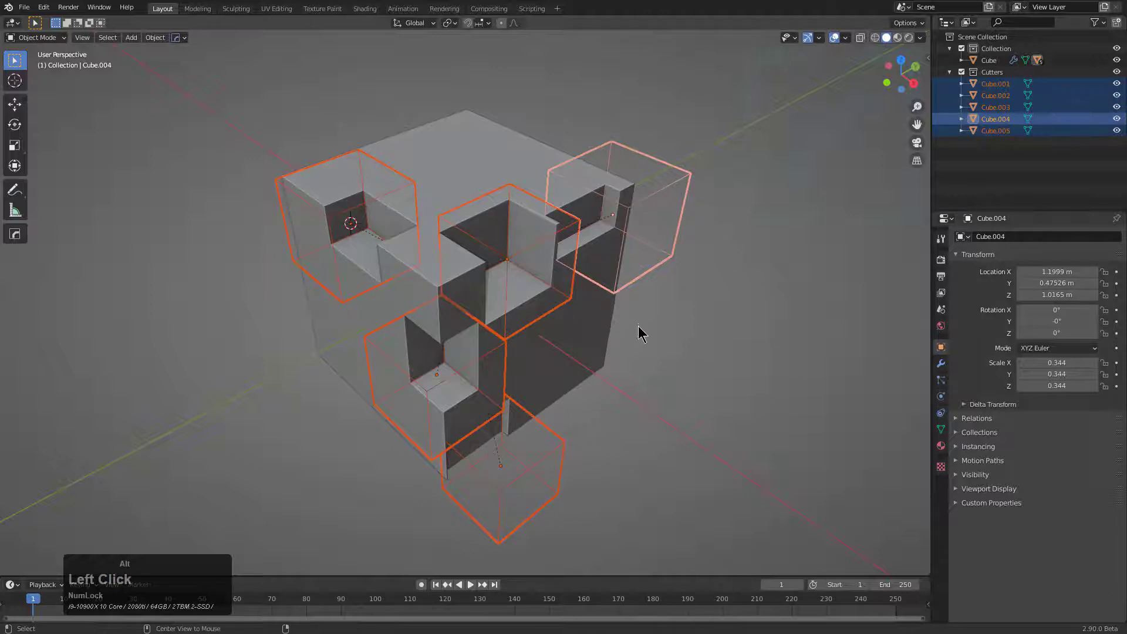
{"action": "key", "text": "alt+a"}
- Make the main cut Cube active and try a Select Grouped option from it
{"action": "left_click", "coordinate": [492, 171]}
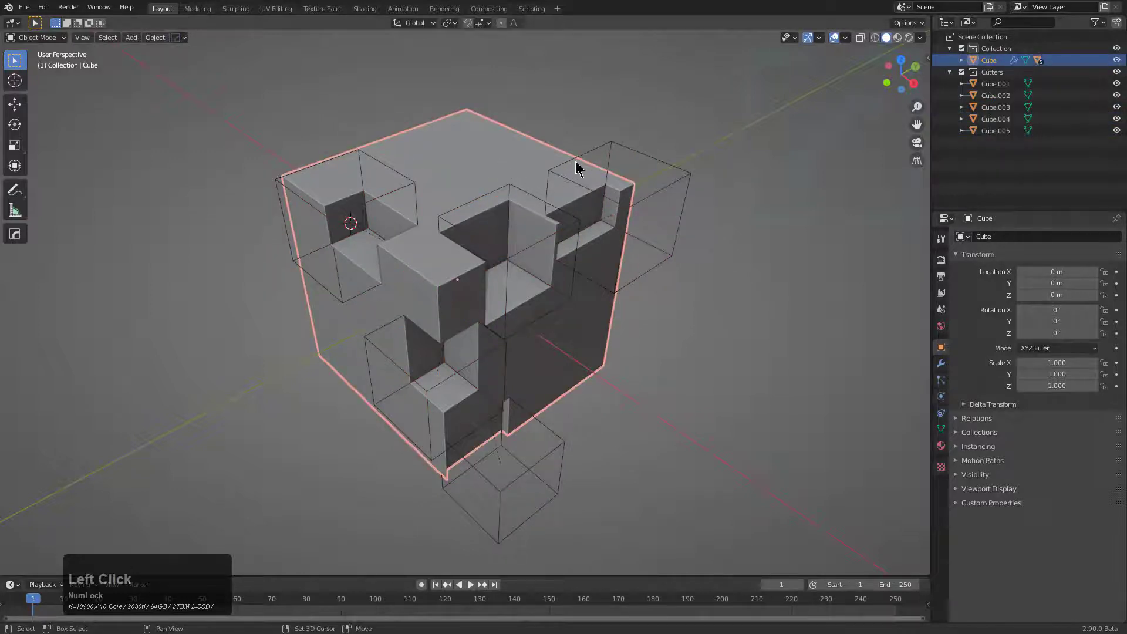
{"action": "key", "text": "shift+g"}
{"action": "left_click", "coordinate": [552, 185]}
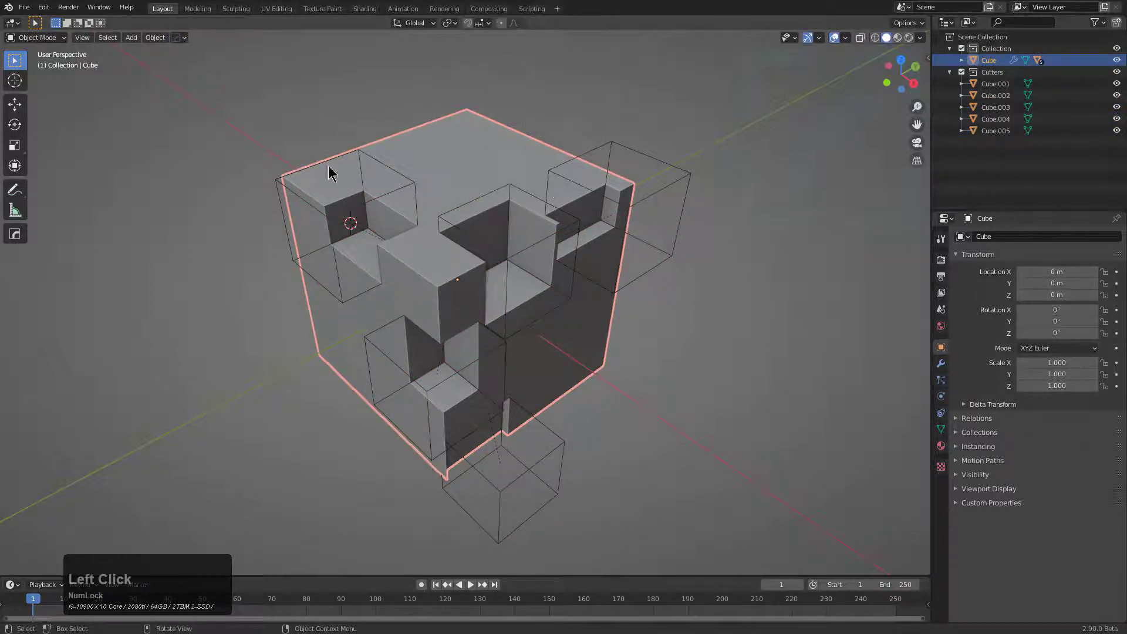
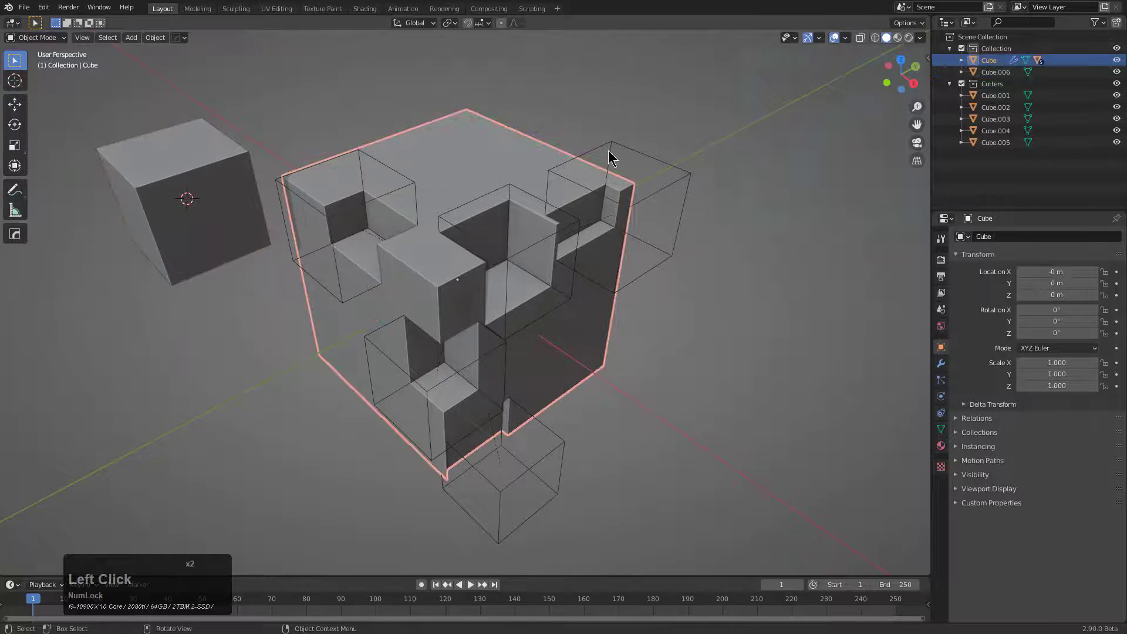
- Select Cube.006 with Cube by Display Type, leaving wire-display cutters unselected
{"action": "key", "text": "shift+g"}
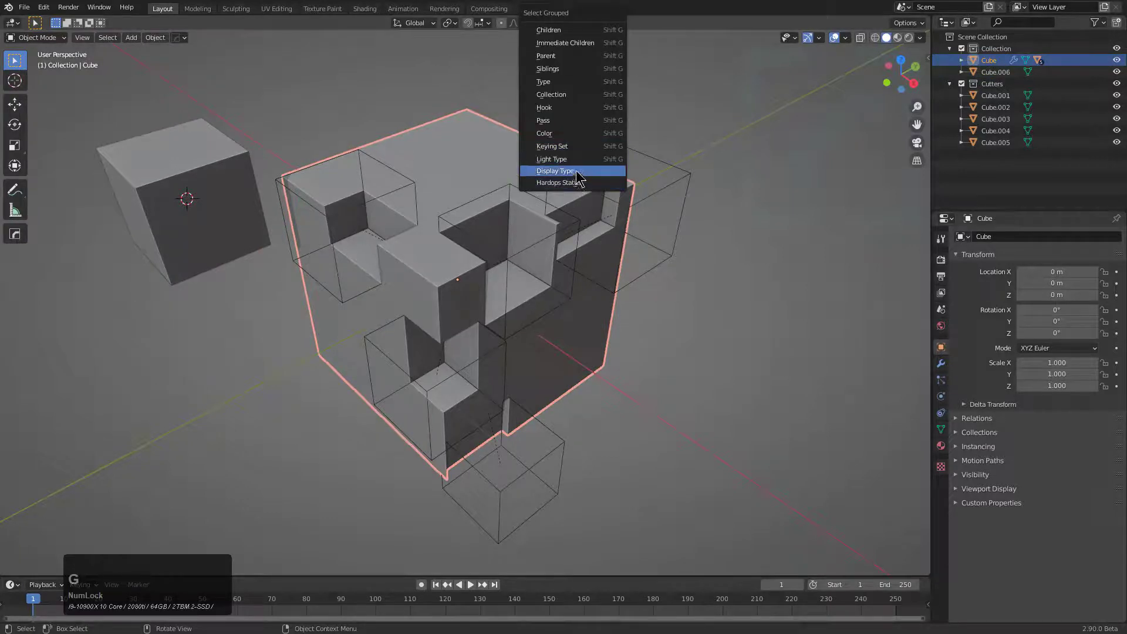
{"action": "left_click", "coordinate": [582, 181]}
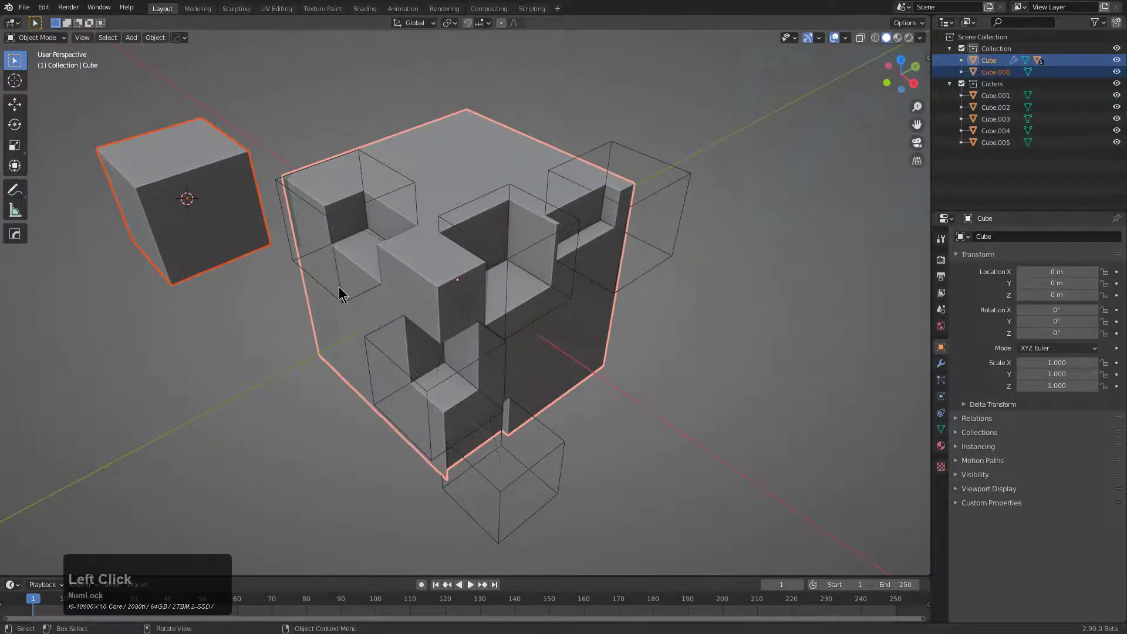